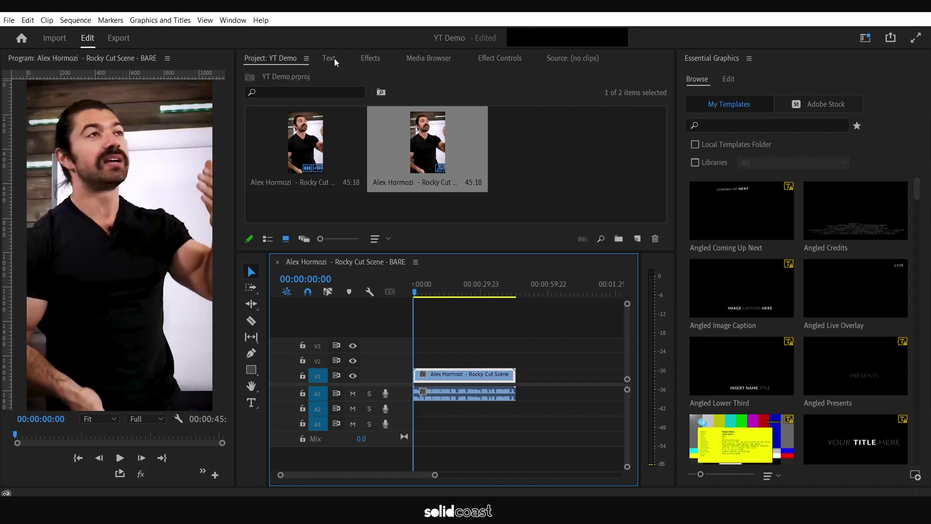
Transcribe the sequence's speech to English from the Text panel's Captions tab using Mix audio.
click(338, 61)
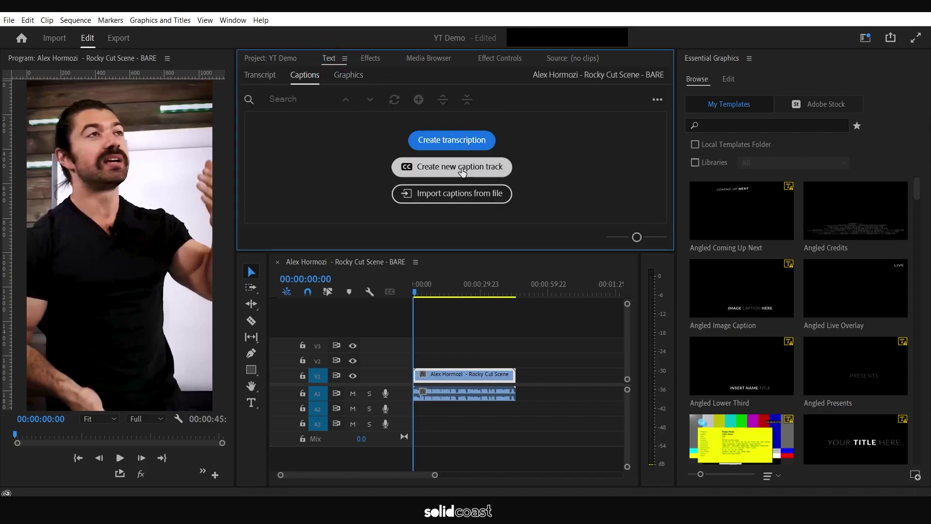
click(465, 142)
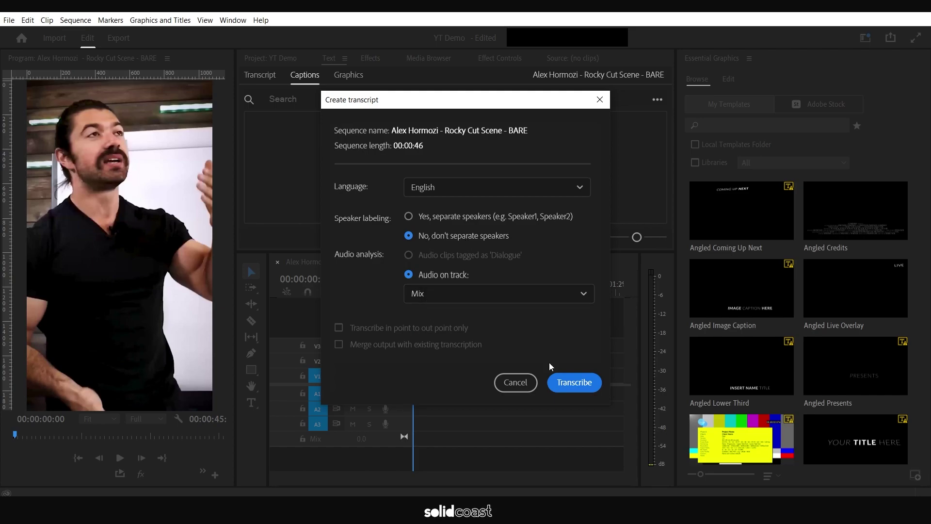
click(561, 383)
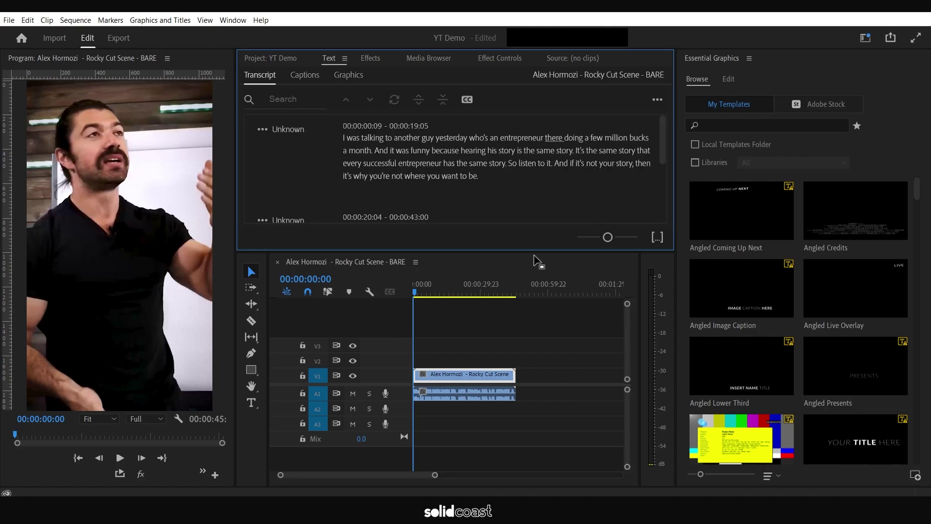
Play back against the transcript words and edit the first paragraph to correct 'there' to 'their'.
click(664, 141)
click(124, 460)
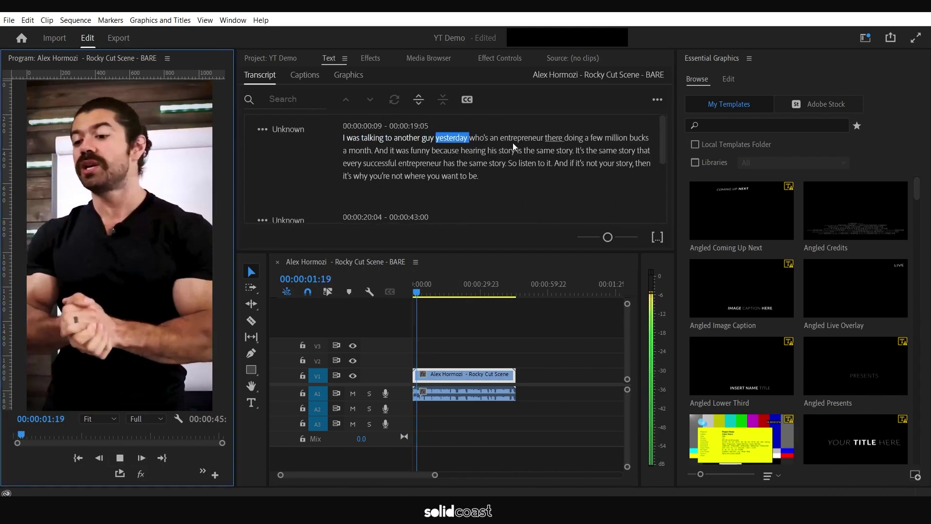
click(124, 459)
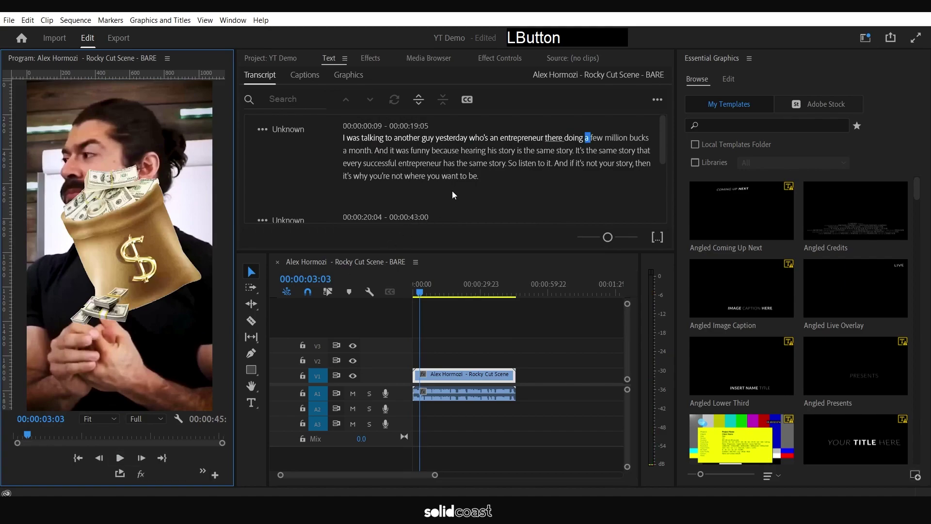
click(564, 142)
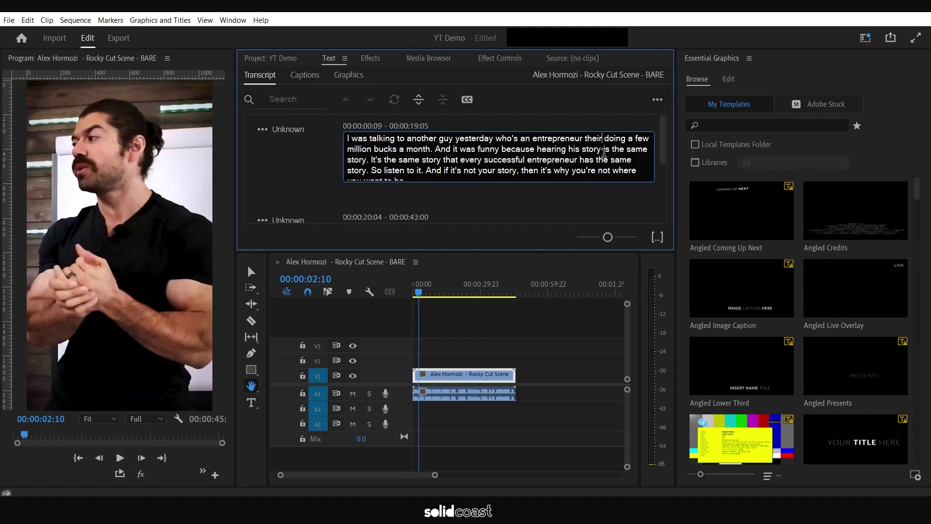
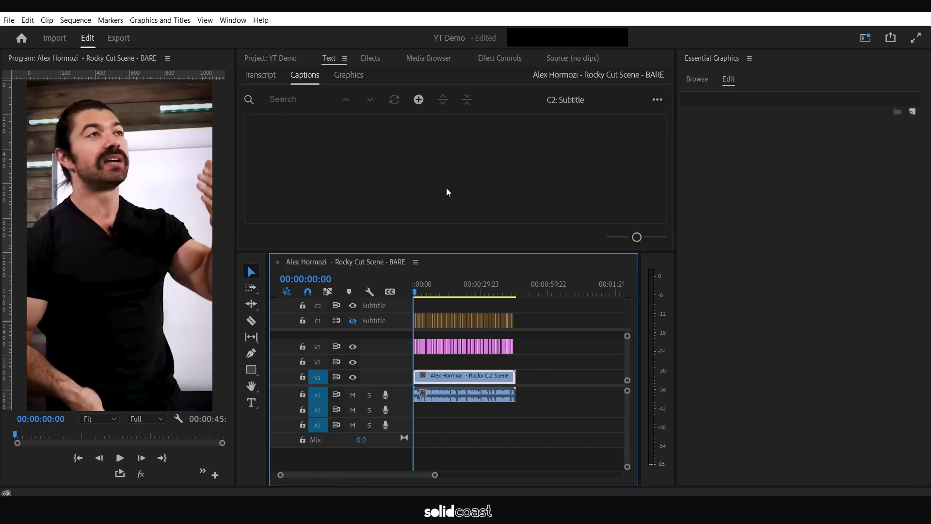
Import the Hormozi Colours swatch image into the project bin via Ctrl+I.
click(449, 190)
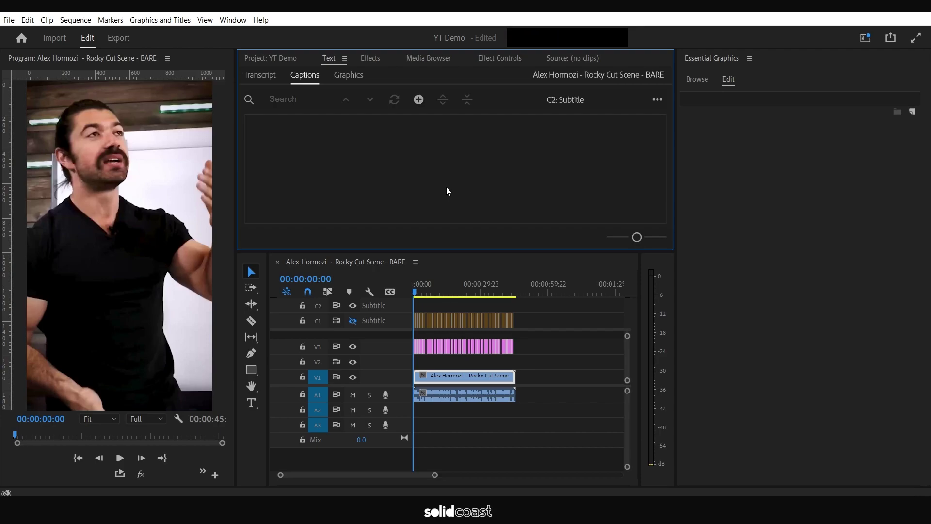
key(ctrl+l)
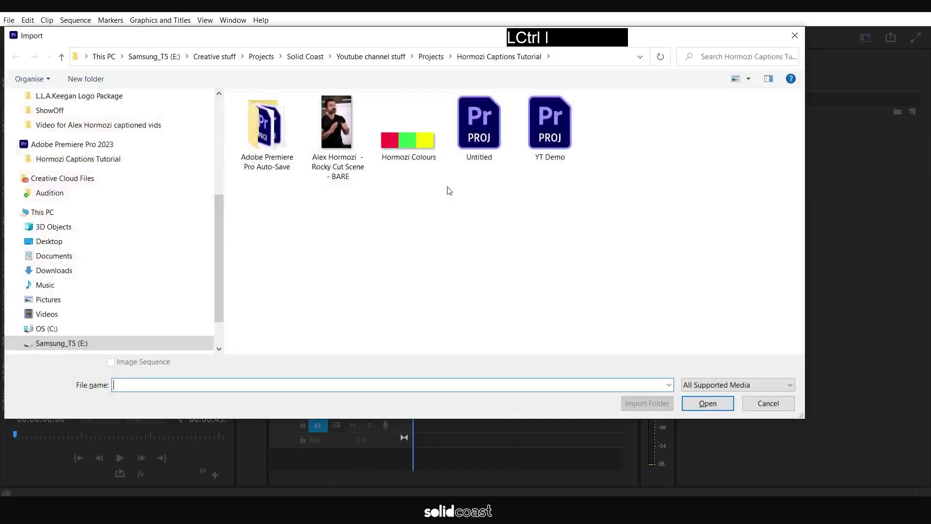
click(421, 146)
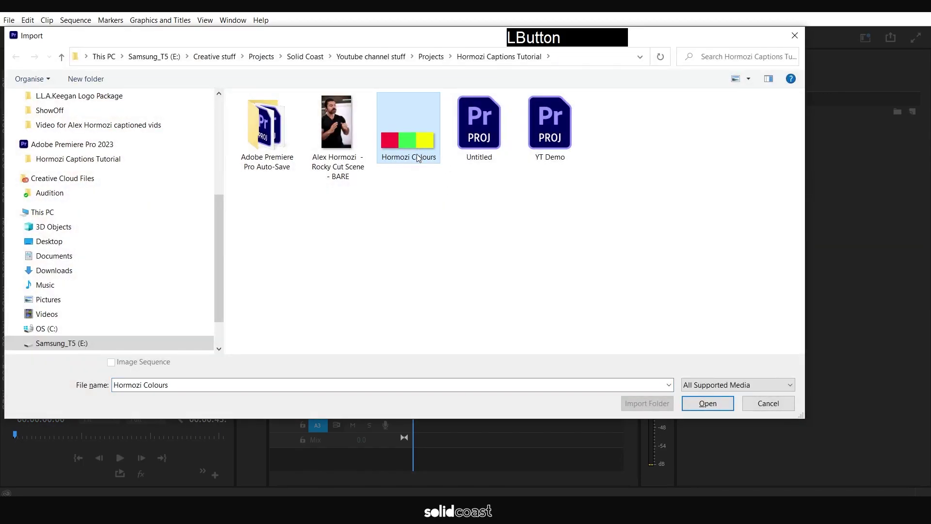
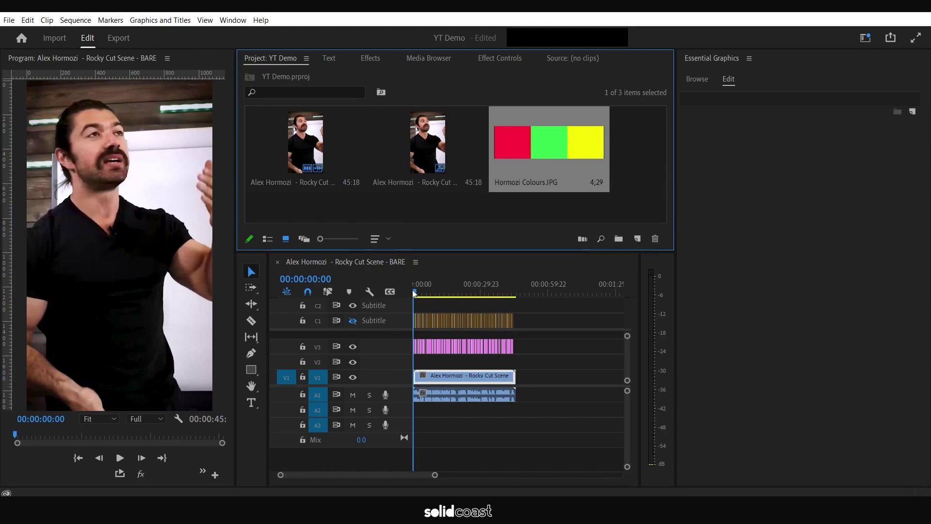
Recolour TALKING in the first caption yellow sampled from the swatch, then move to YESTERDAY WHO'S.
click(415, 291)
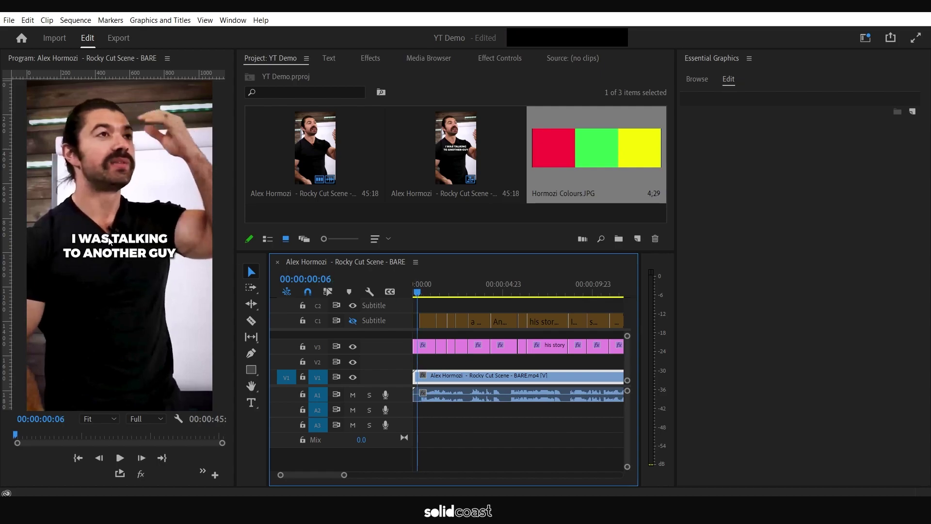
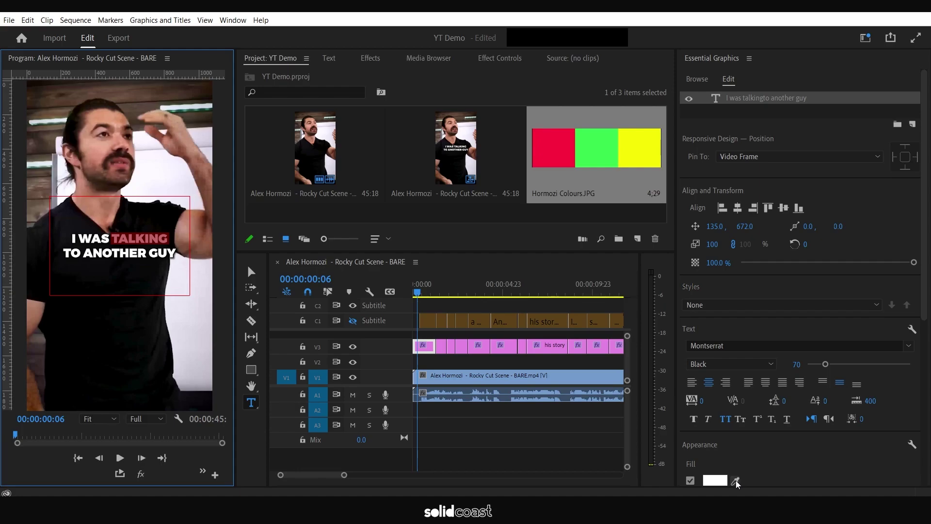
click(738, 484)
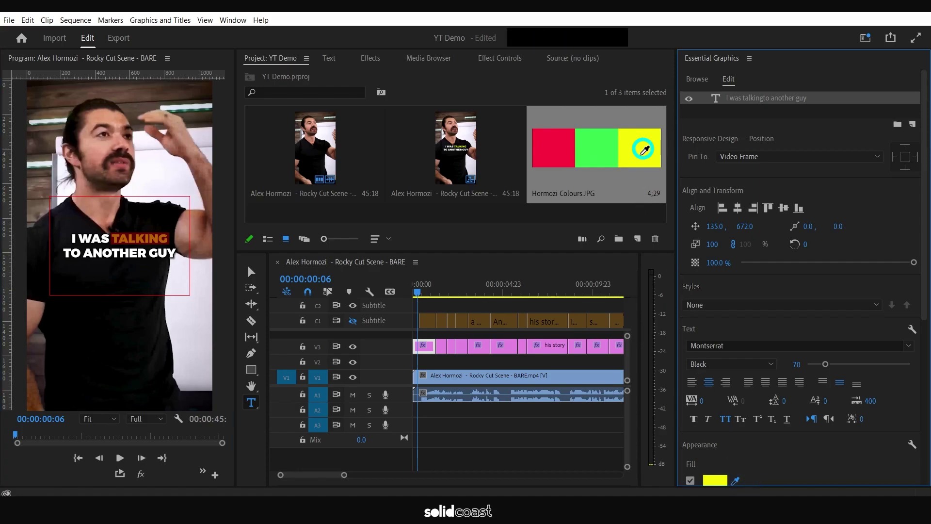
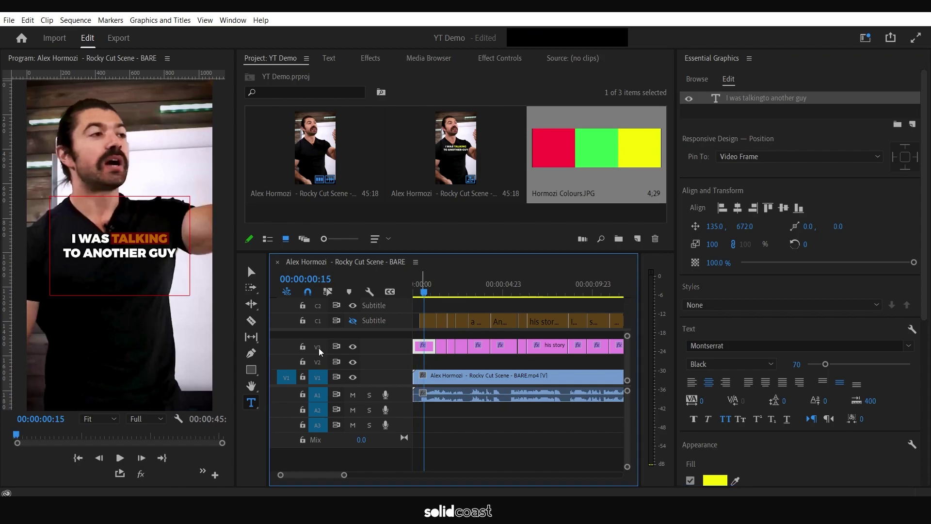
click(321, 351)
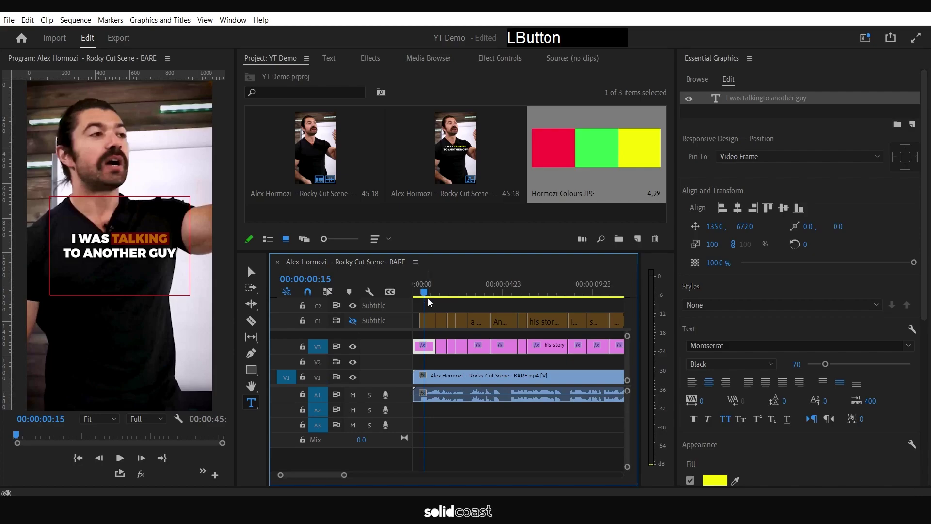
click(427, 293)
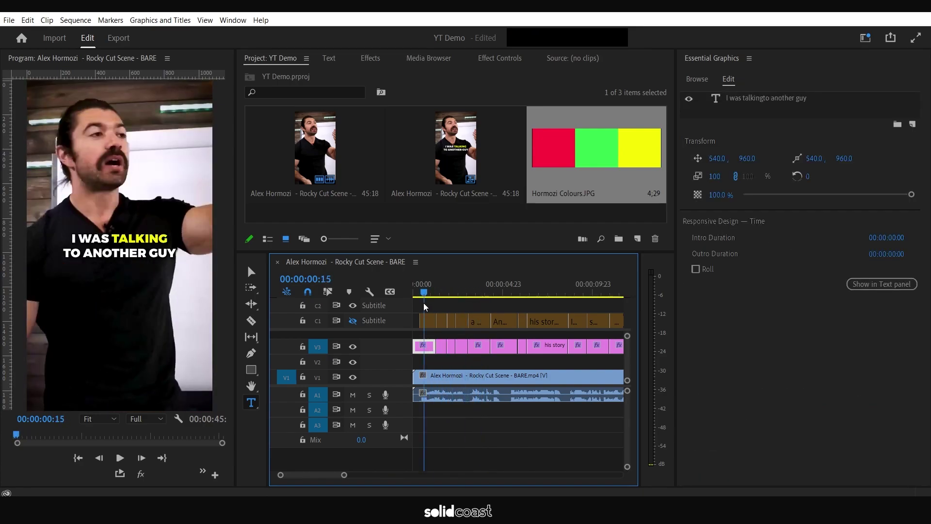
click(428, 292)
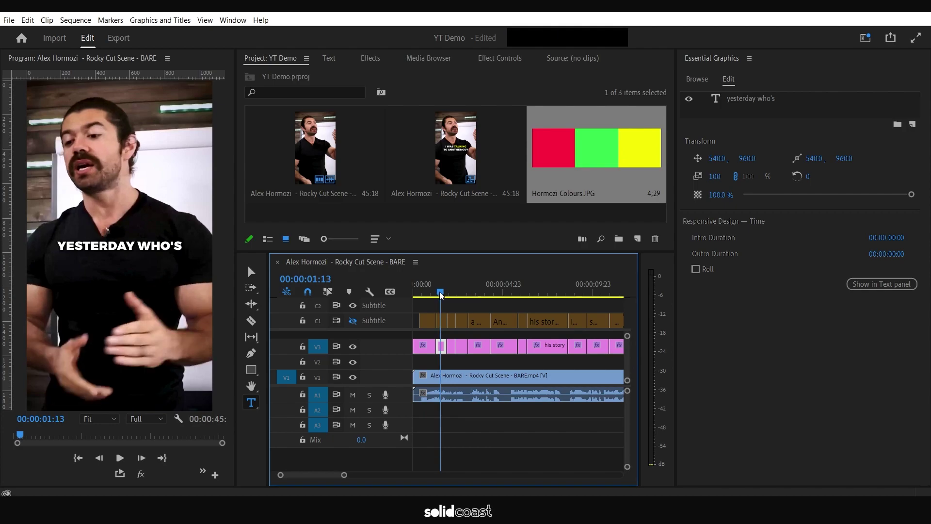
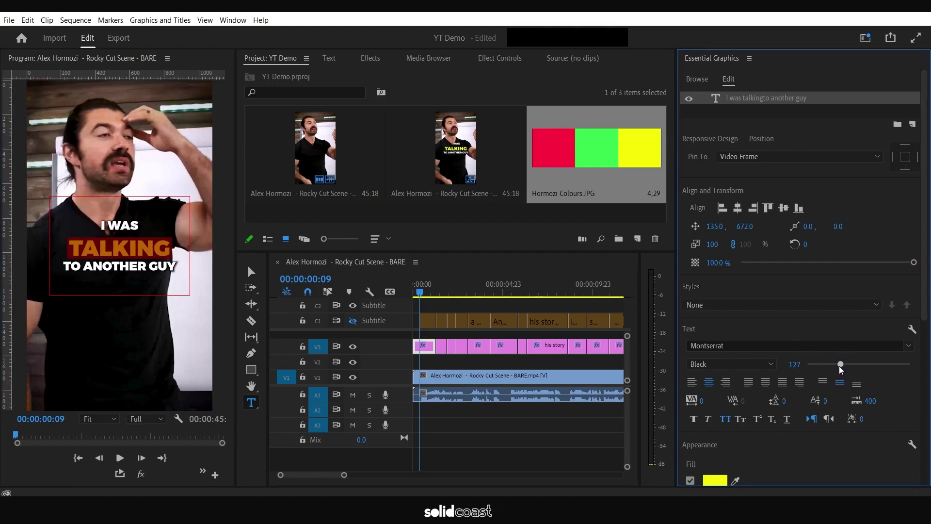
Set the first caption's Leading to -1 and bring up the graphic's Effect Controls motion settings.
click(788, 400)
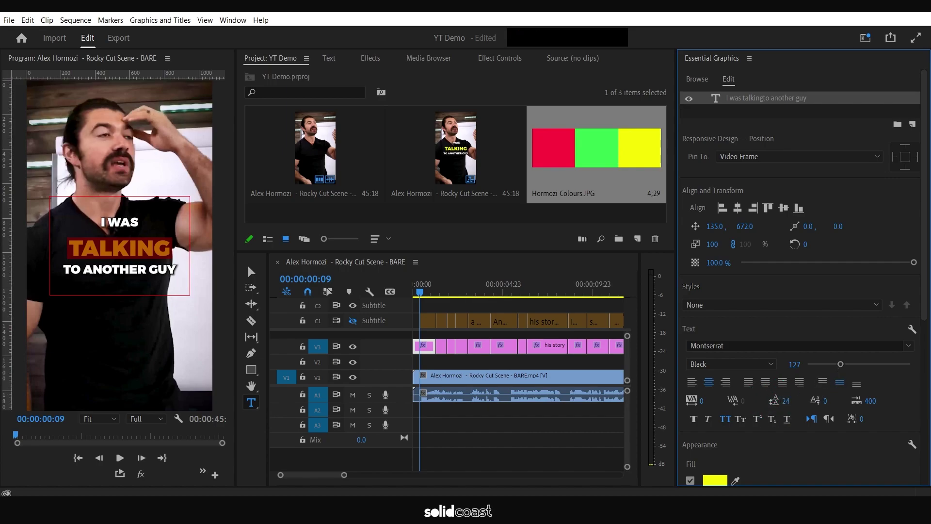
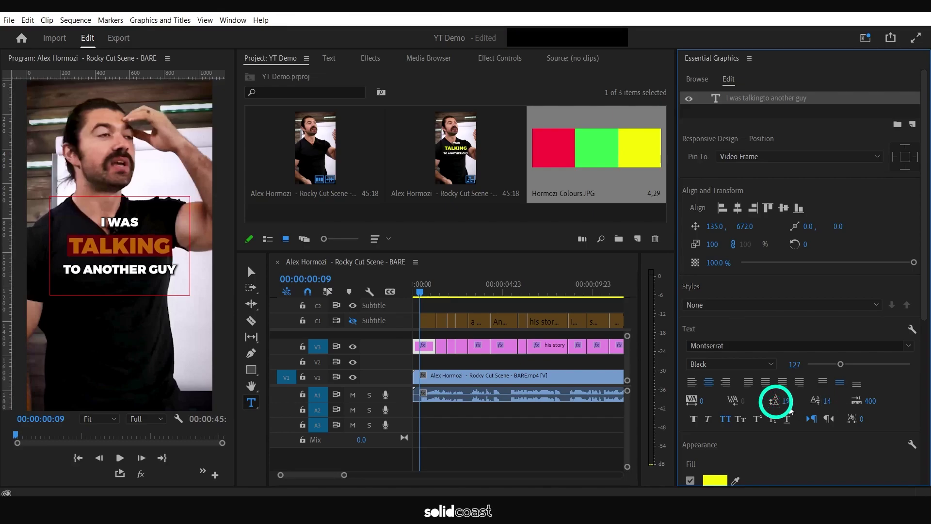
click(789, 402)
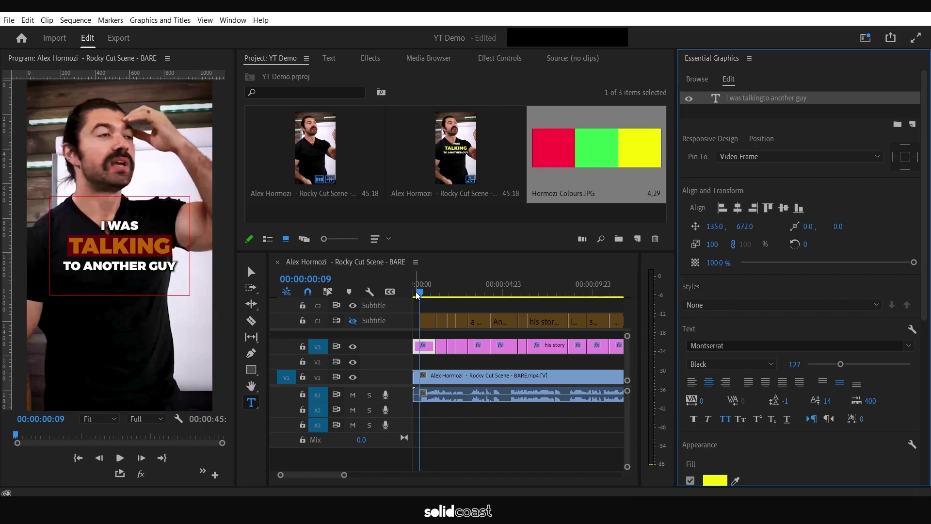
click(488, 61)
click(423, 293)
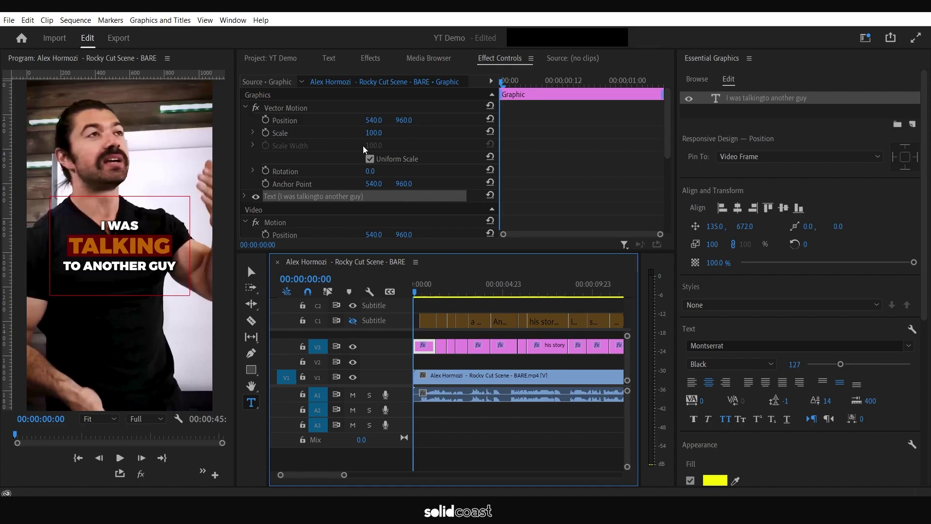
Keyframe Vector Motion Scale 70 at frame 0, 110 at frame 8, 100 at frame 11, and preview the pop-in.
click(269, 136)
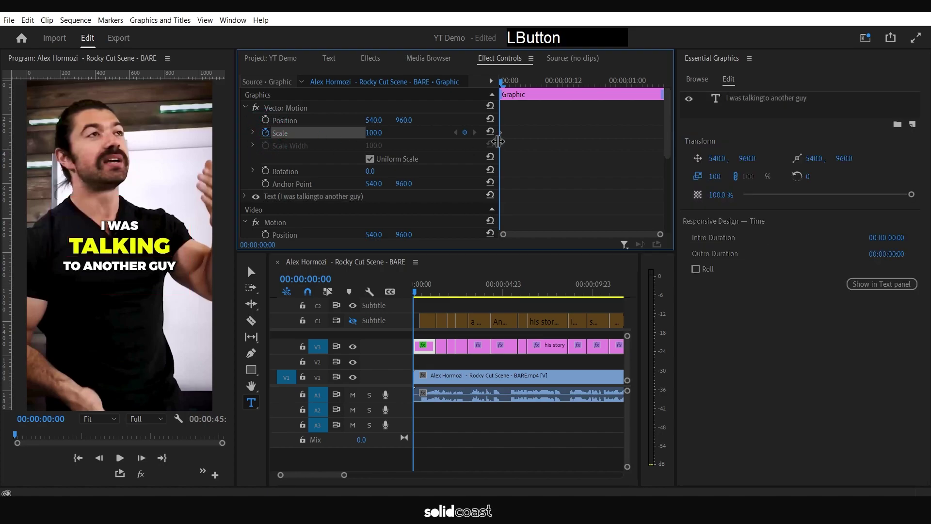
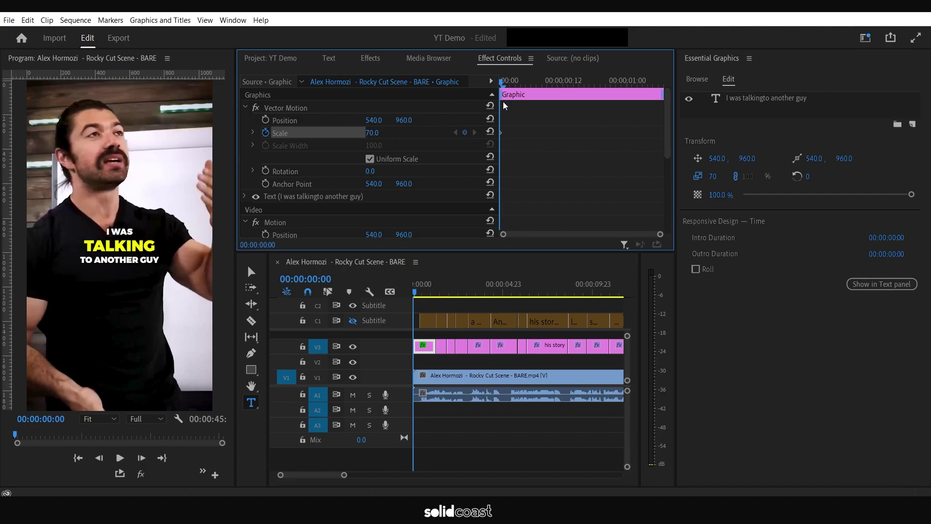
key(Right)
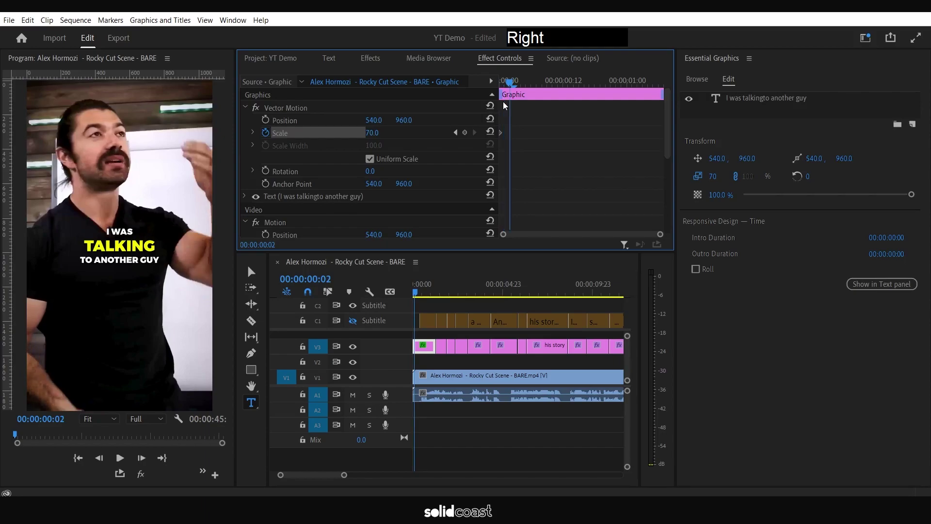
key(KP_0)
key(KP_Enter)
key(Return)
key(Right)
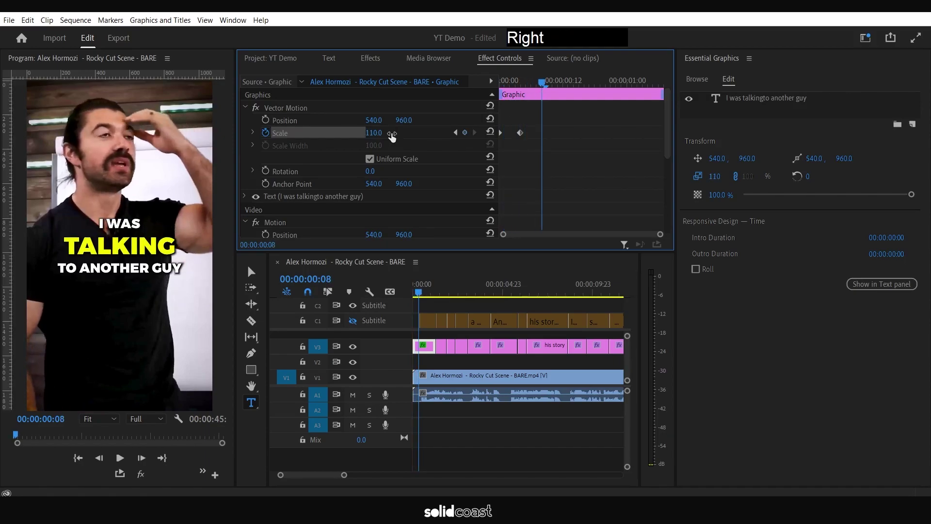
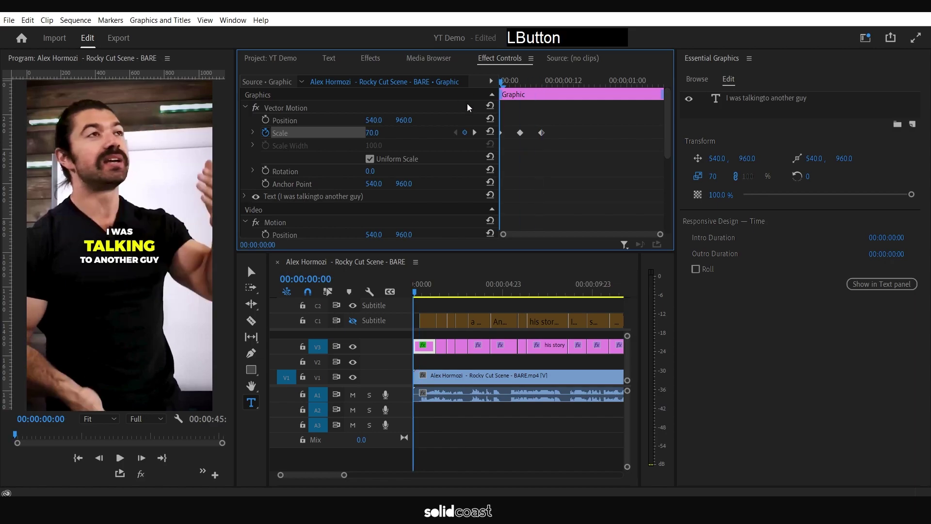
key(space)
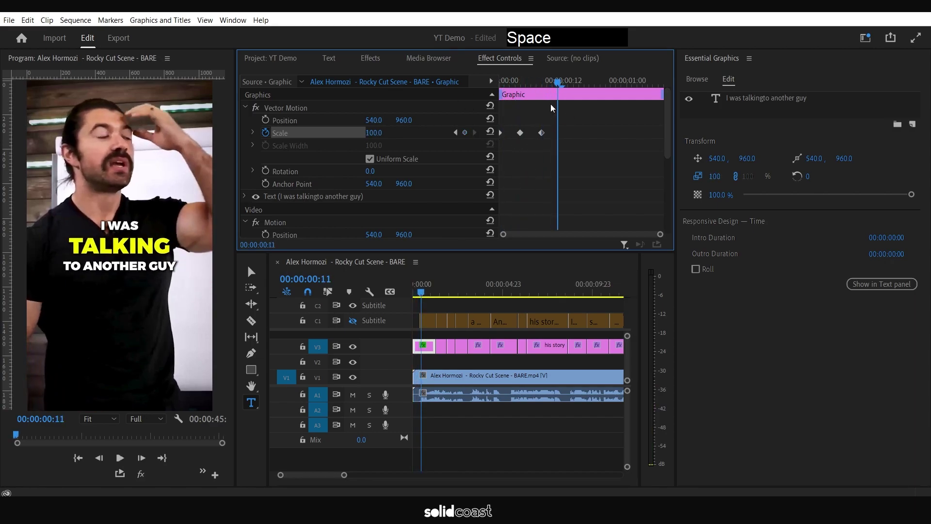
Save the Vector Motion pop-in as a preset named 'demo demo' and fit the sequence in the timeline.
right_click(343, 97)
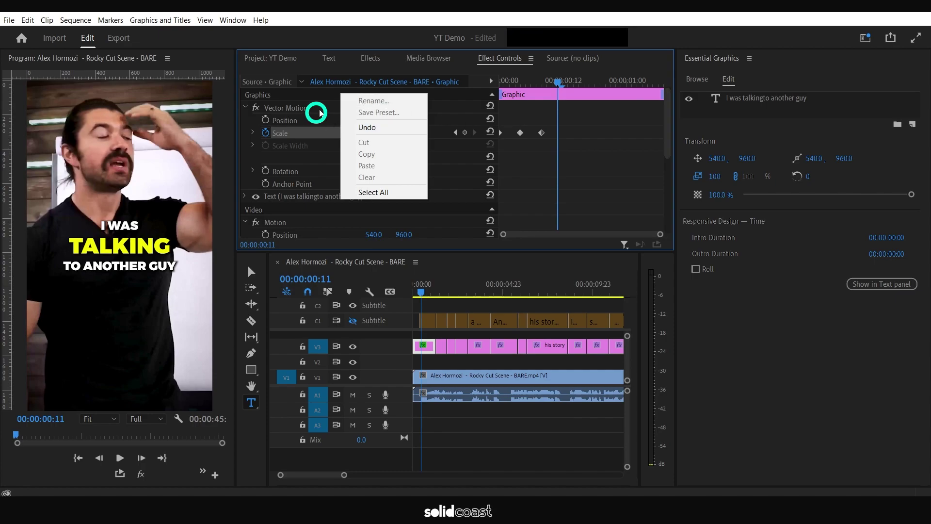
right_click(322, 111)
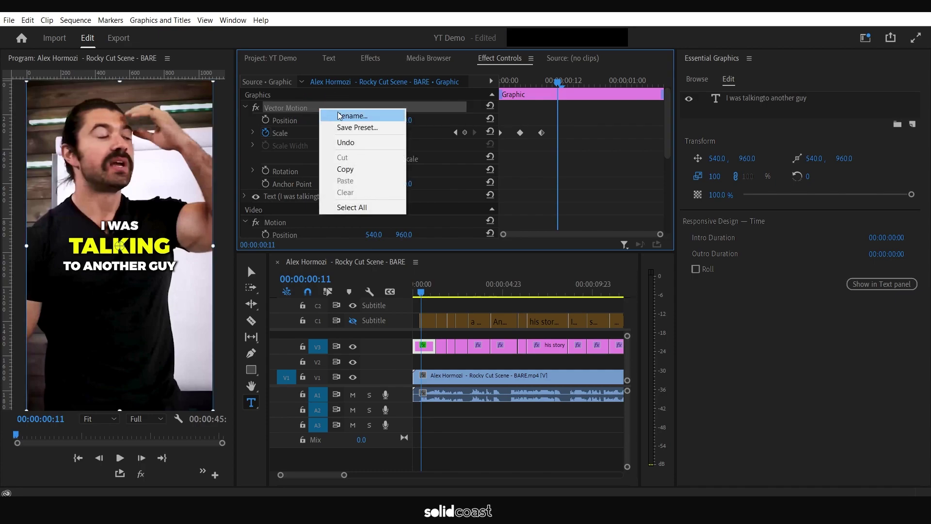
click(359, 130)
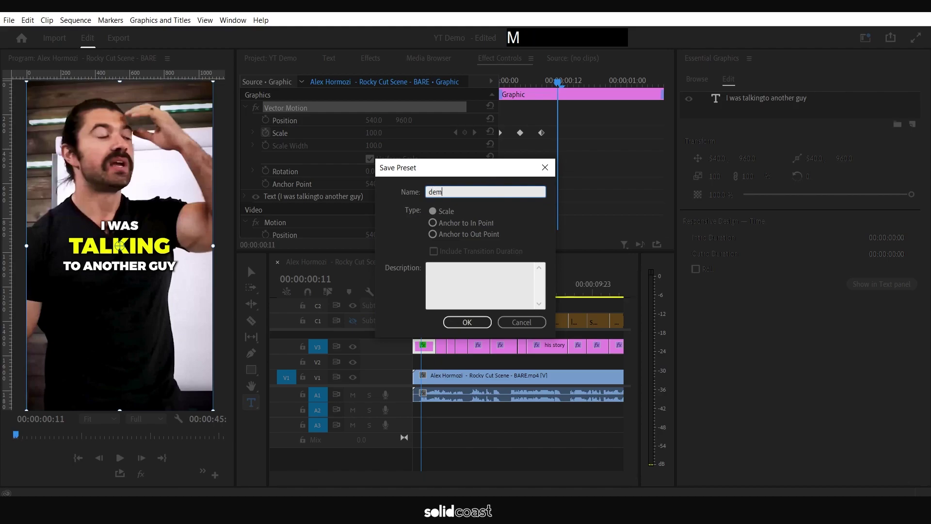
key(space)
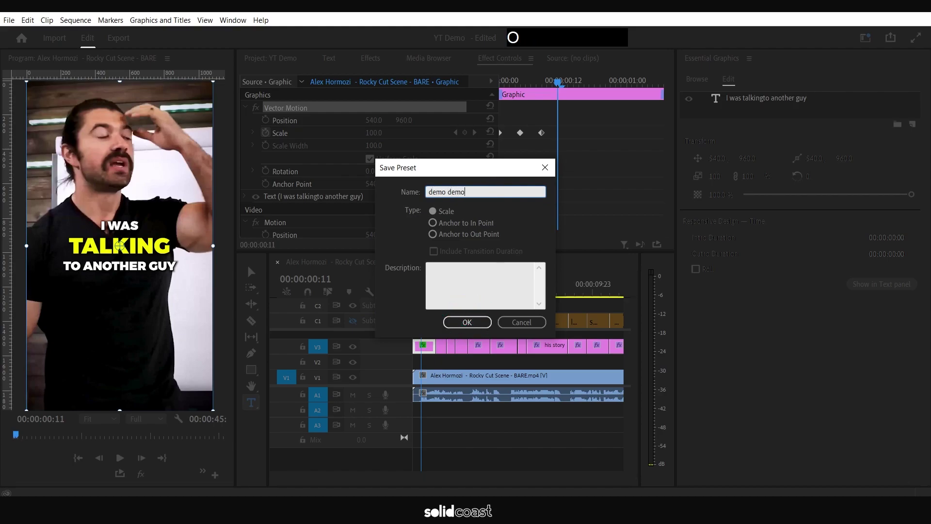
key(Return)
key(-)
click(424, 294)
key(-)
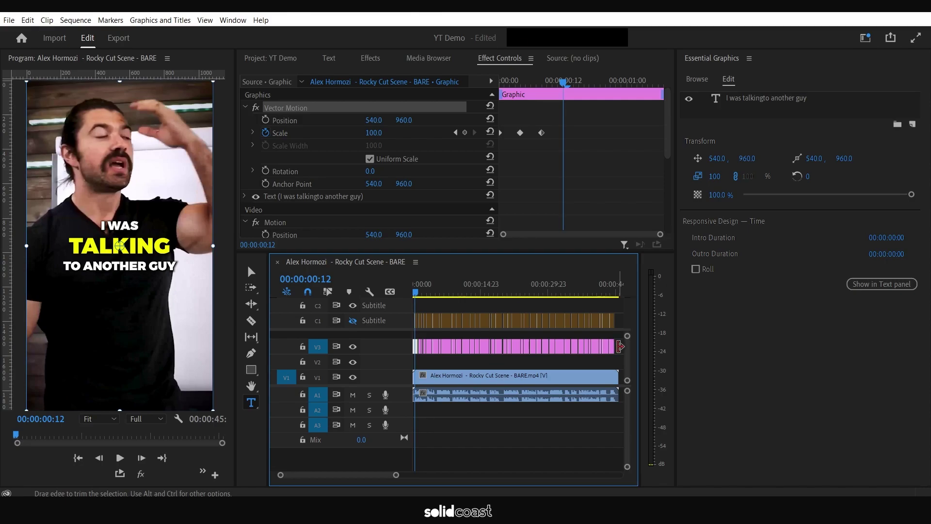
Apply the 'demo demo' preset from Effects to the caption clips, preview, and return to the first caption.
click(544, 348)
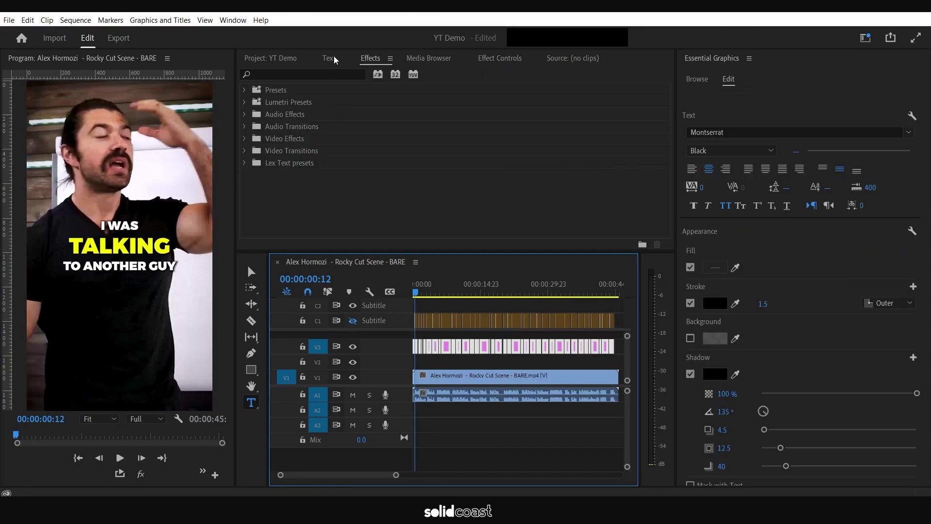
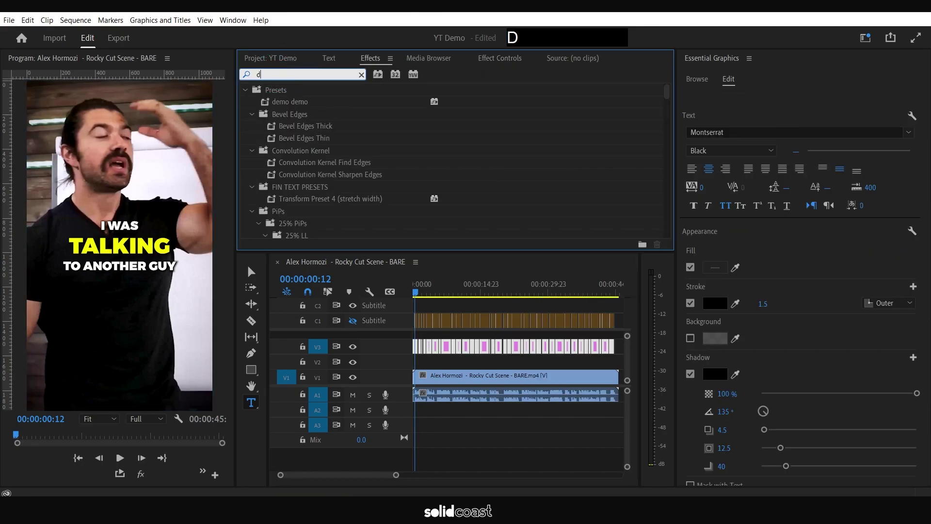
key(space)
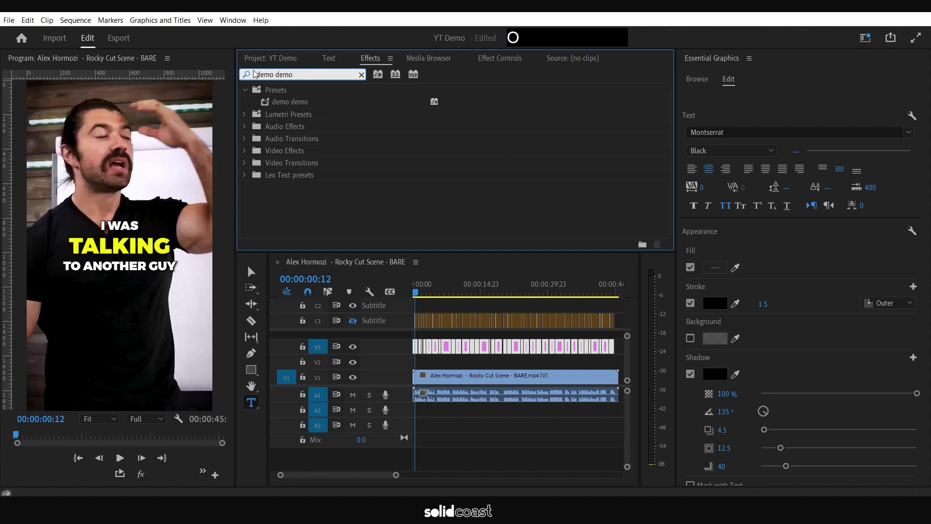
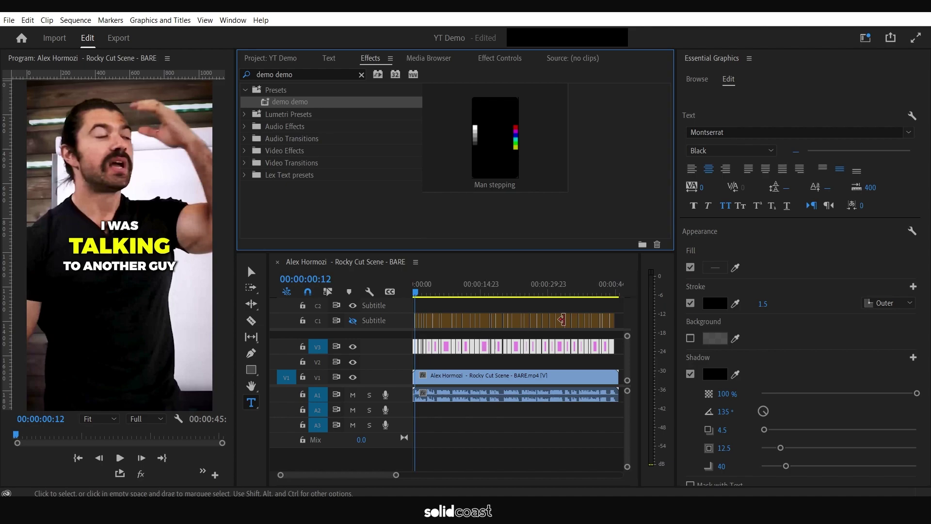
key(space)
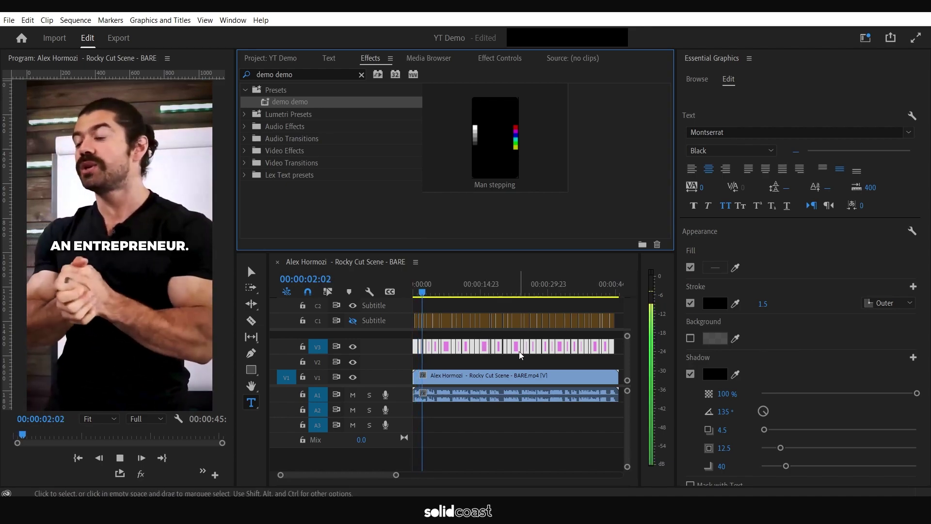
key(space)
key(=)
click(445, 309)
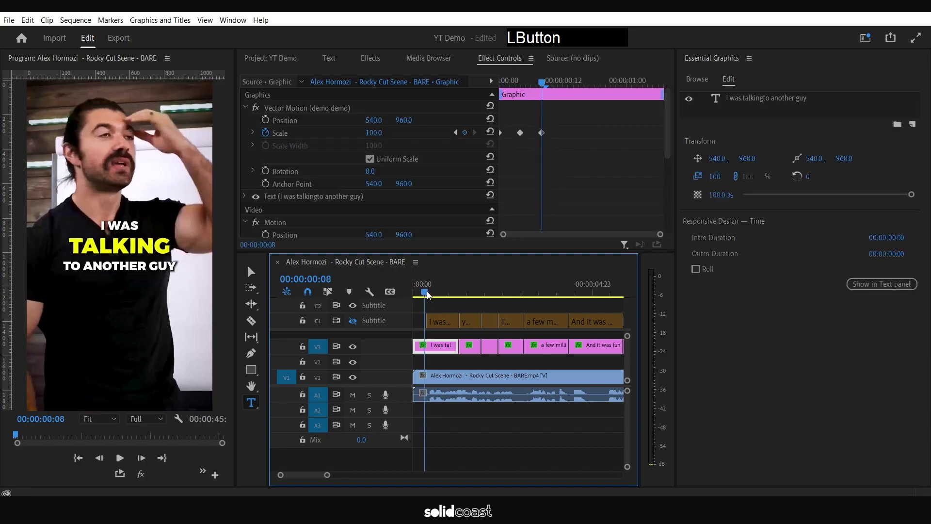